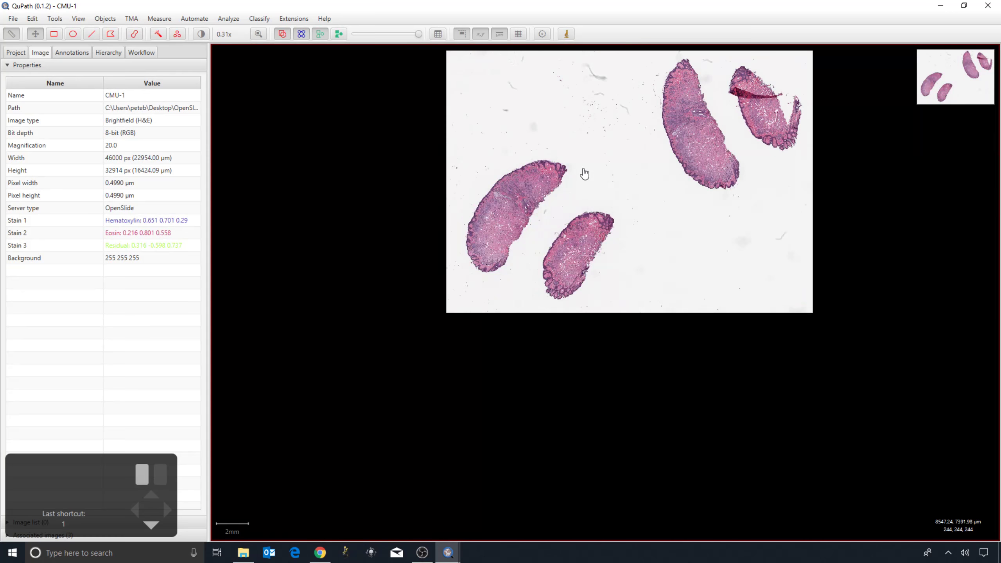
Zoom the CMU-1 H&E slide in and out with the scroll wheel in the viewer.
scroll(down, 3)
scroll(down, 3)
scroll(up, 3)
scroll(down, 3)
scroll(down, 3)
scroll(down, 3)
scroll(down, 3)
scroll(down, 3)
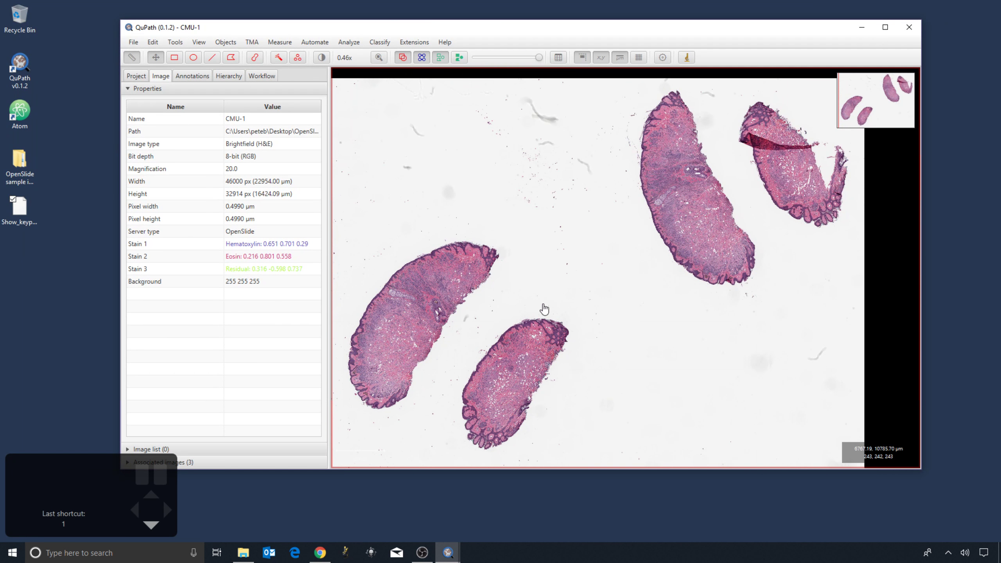
Pan the CMU-1 slide, then show the empty Project panel with no project created yet.
drag(512, 337, 538, 323)
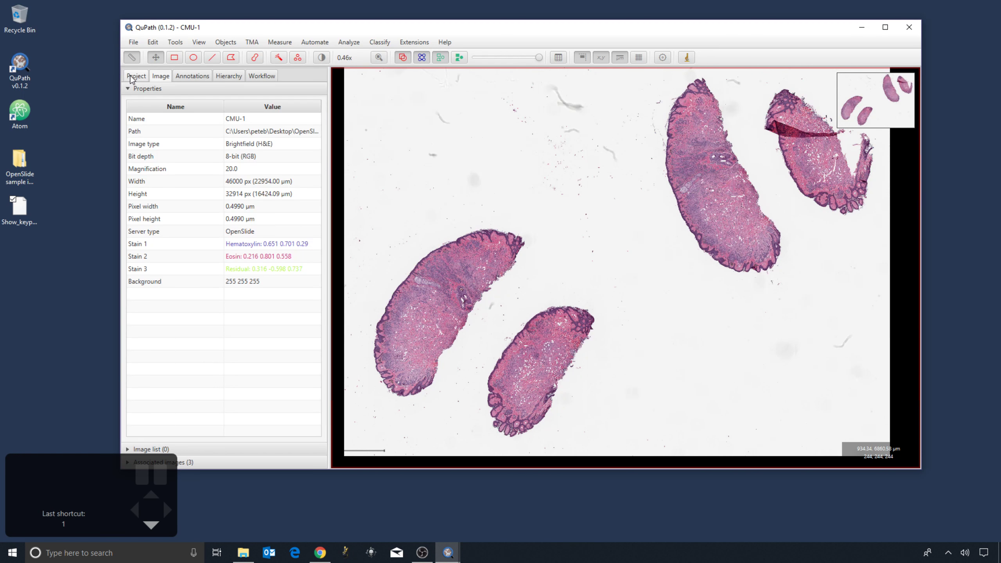
click(134, 79)
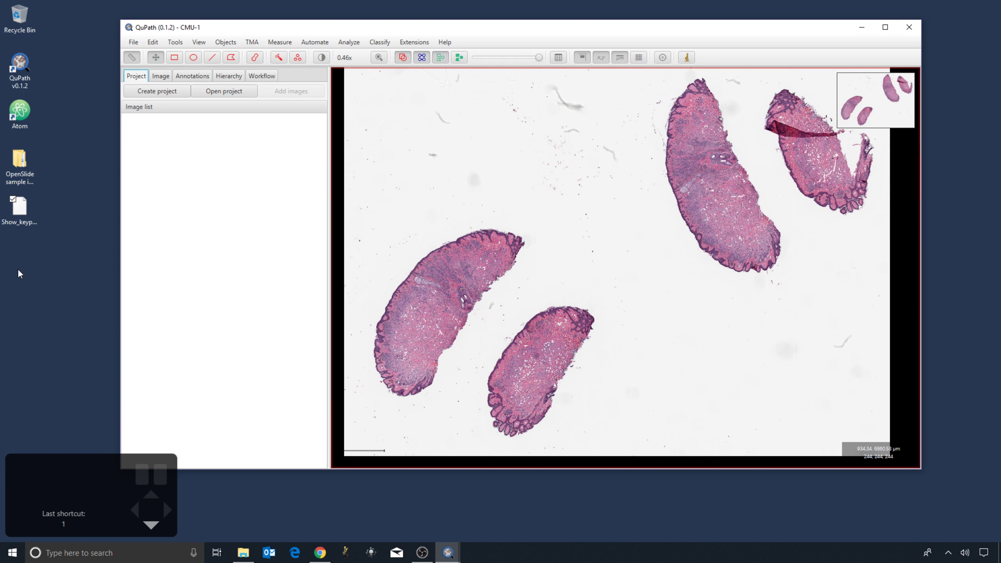
Create the project in 'This is my project' and add CMU-1, CMU-1-Small-Region, CMU-2 and CMU-3.
scroll(down, 3)
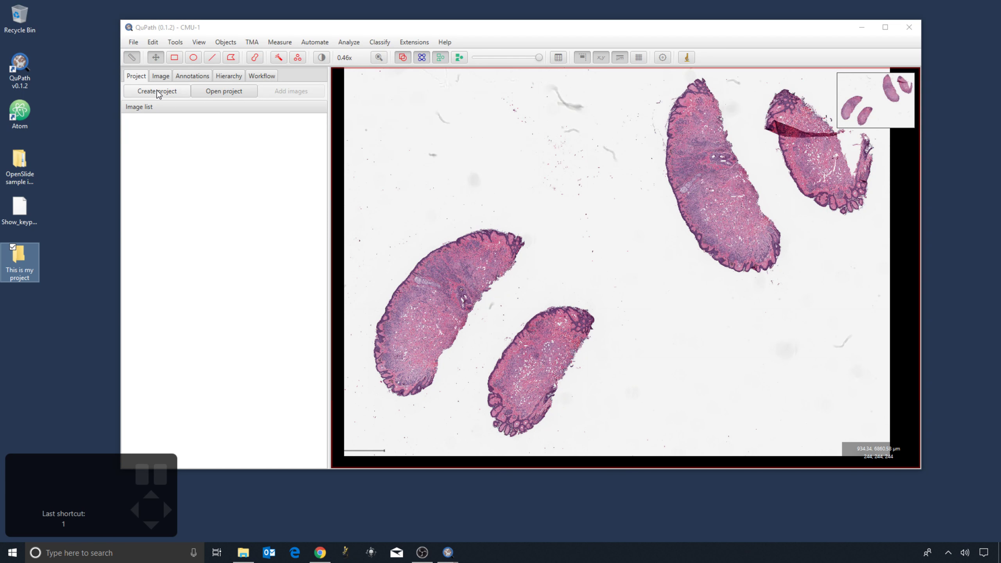
click(160, 93)
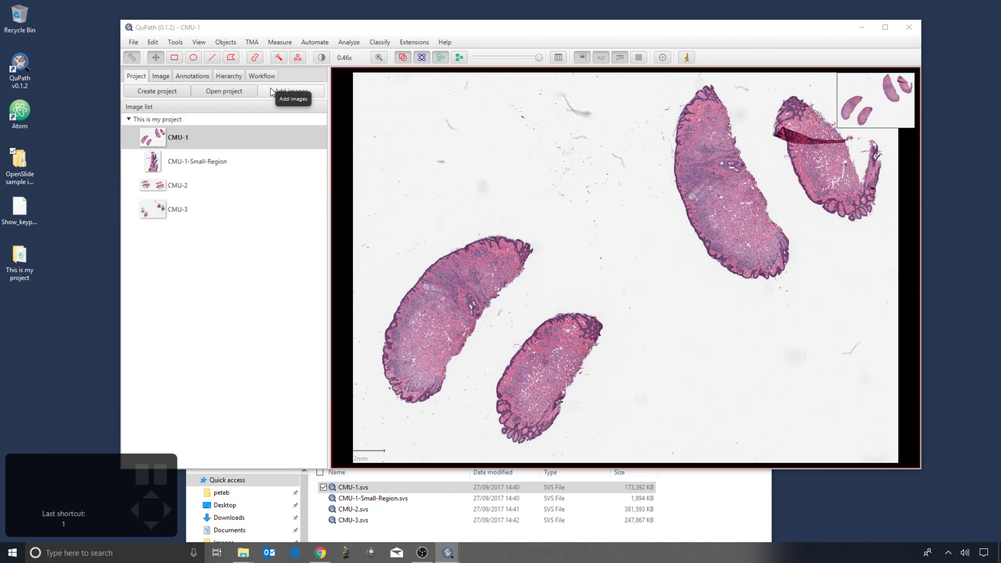
Import OS-1, OS-2 and OS-3 from the Hamamatsu folder, then bring CMU-3 up in the viewer.
click(311, 92)
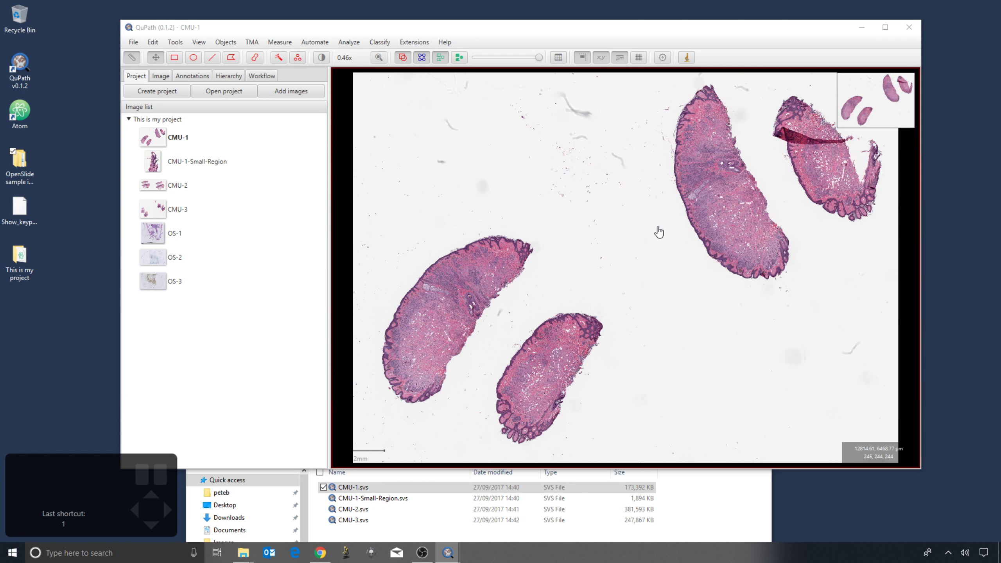
drag(178, 238, 182, 258)
click(180, 257)
click(182, 280)
drag(181, 279, 179, 213)
click(178, 212)
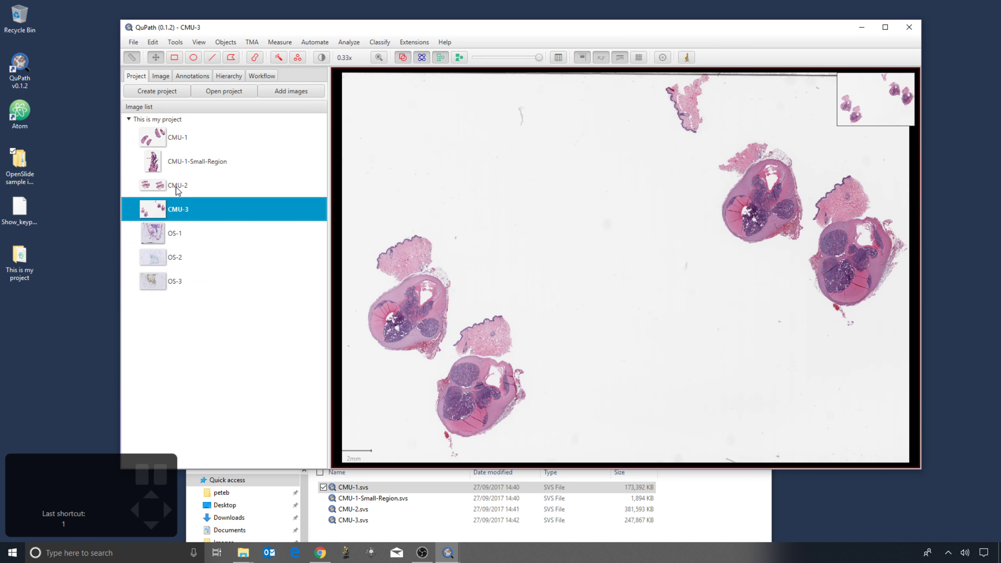
click(178, 188)
drag(178, 189, 198, 152)
double_click(195, 161)
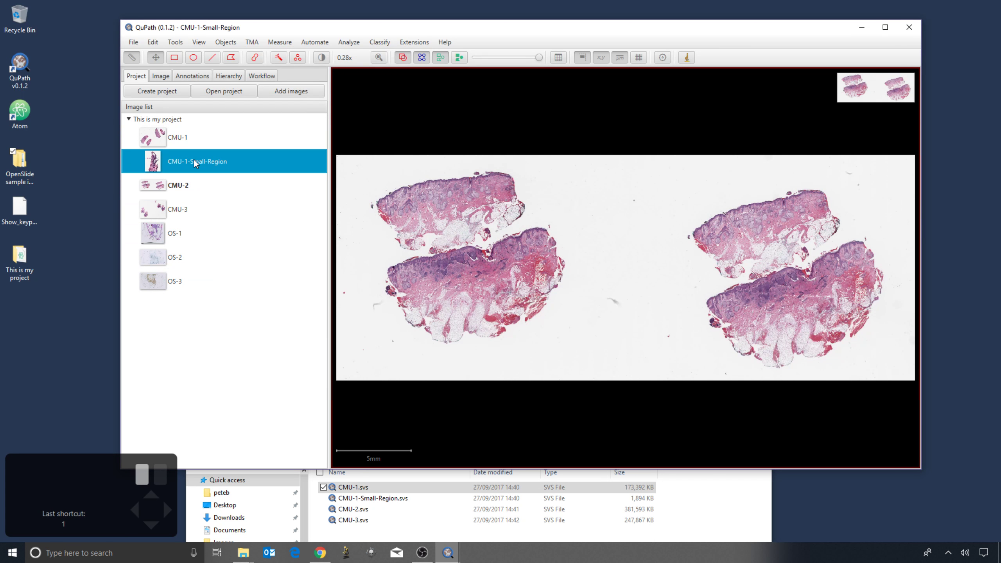
double_click(189, 185)
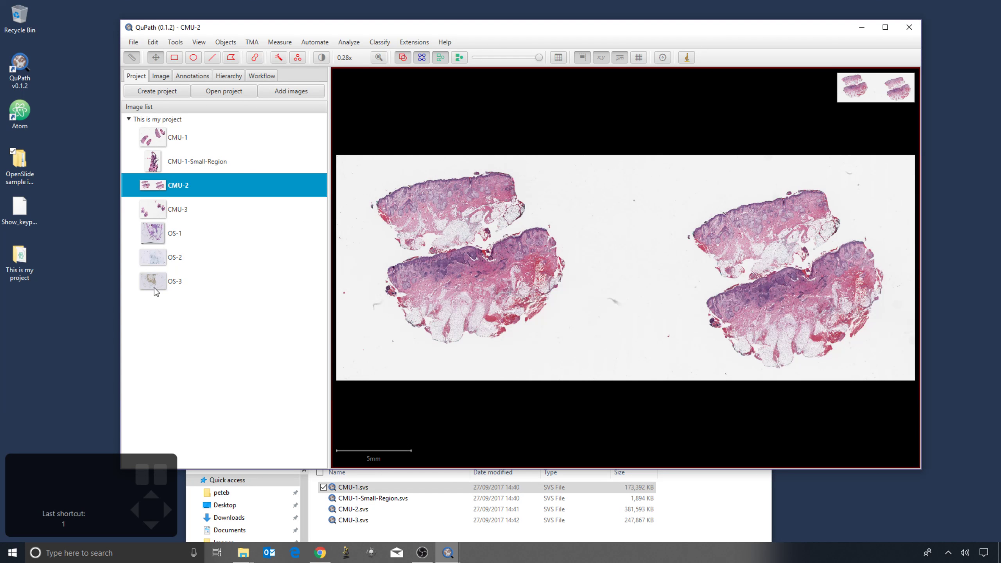
double_click(157, 291)
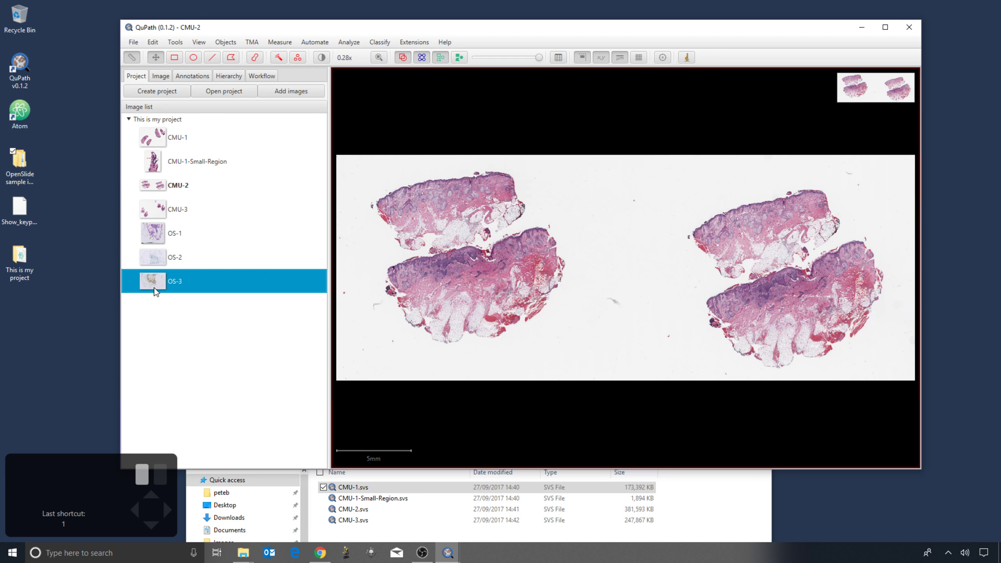
double_click(169, 208)
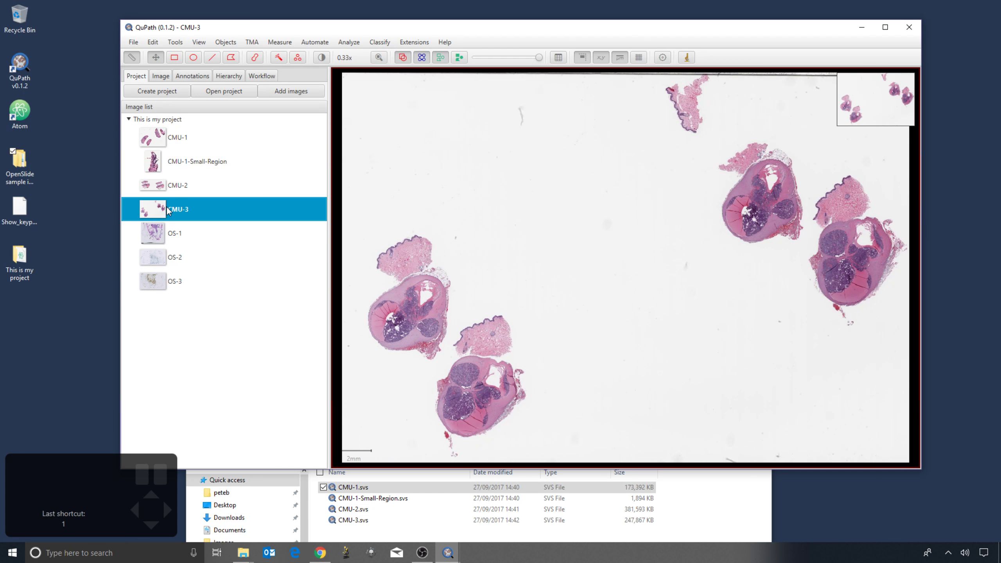
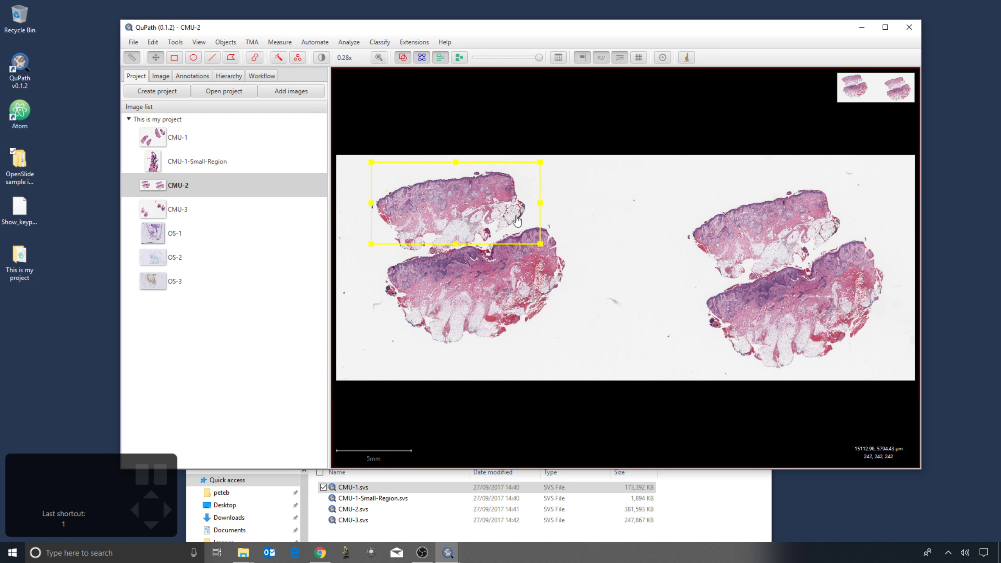
Save the rectangle on CMU-2 when switching images, then reopen CMU-2 to confirm it remains.
click(186, 208)
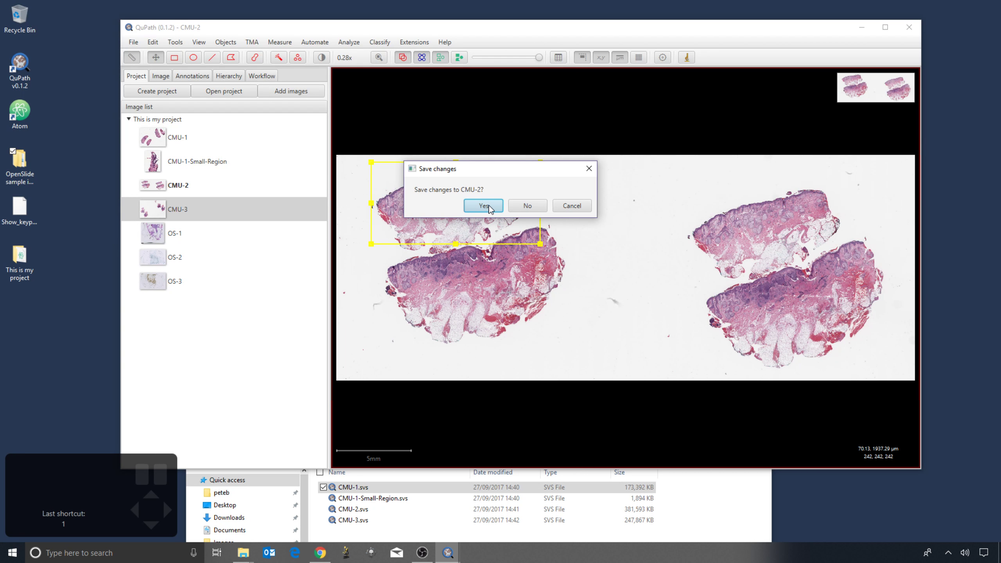
double_click(194, 186)
double_click(193, 168)
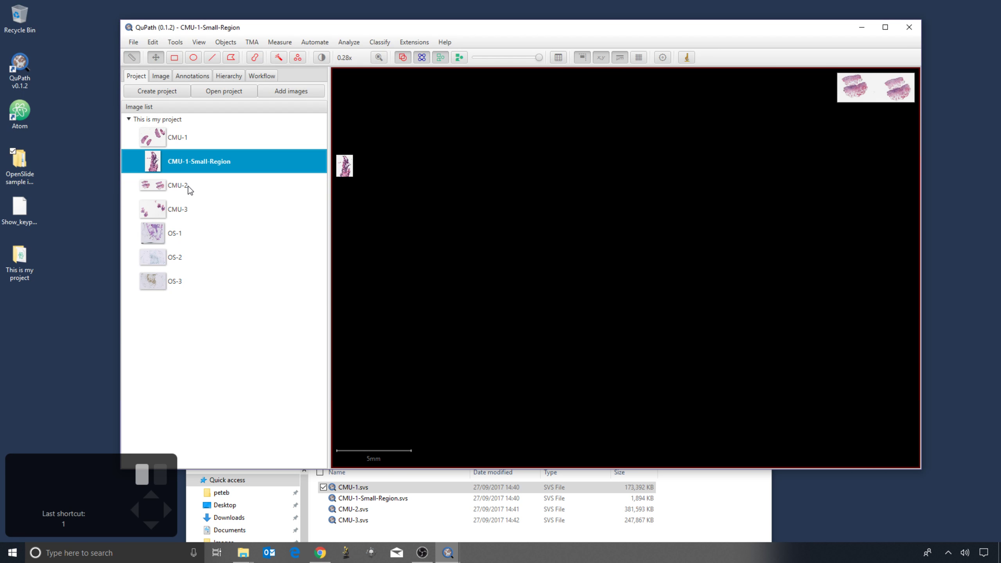
click(190, 187)
drag(190, 187, 222, 211)
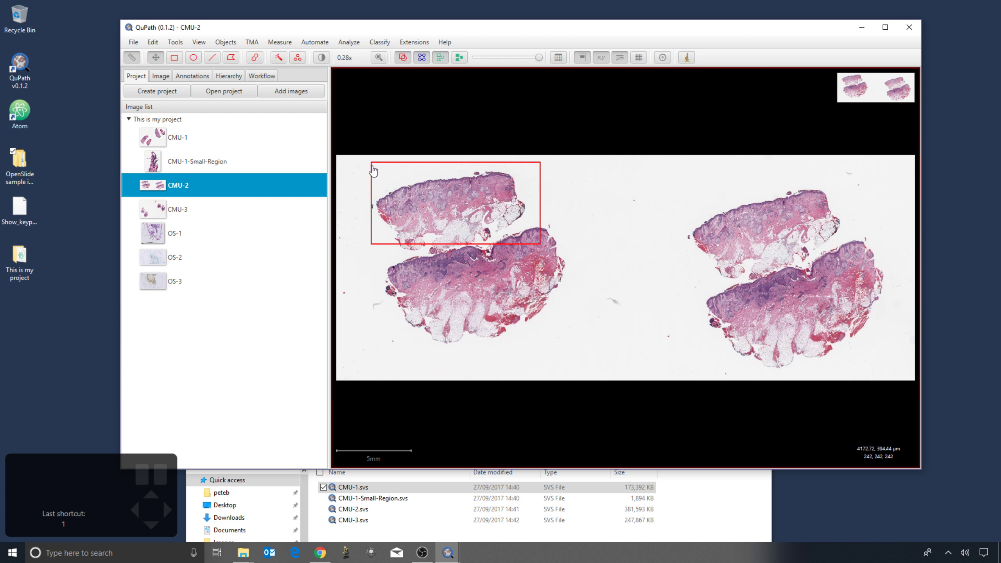